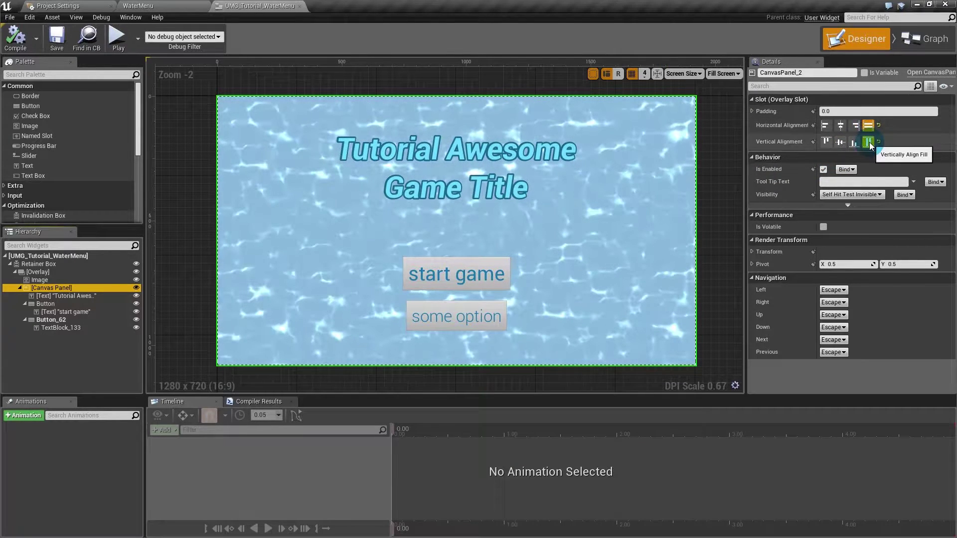
Select the Retainer Box and set its Phase Count to 30
click(43, 275)
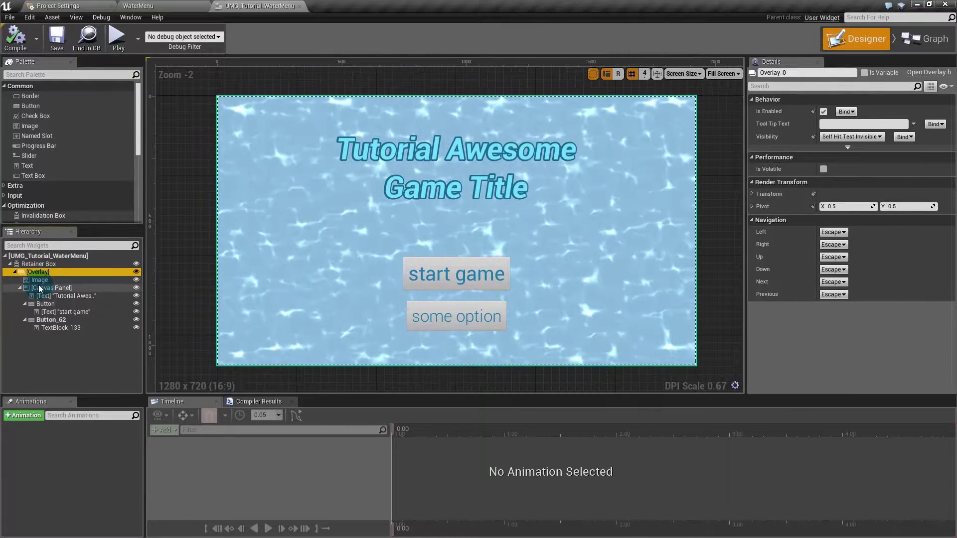
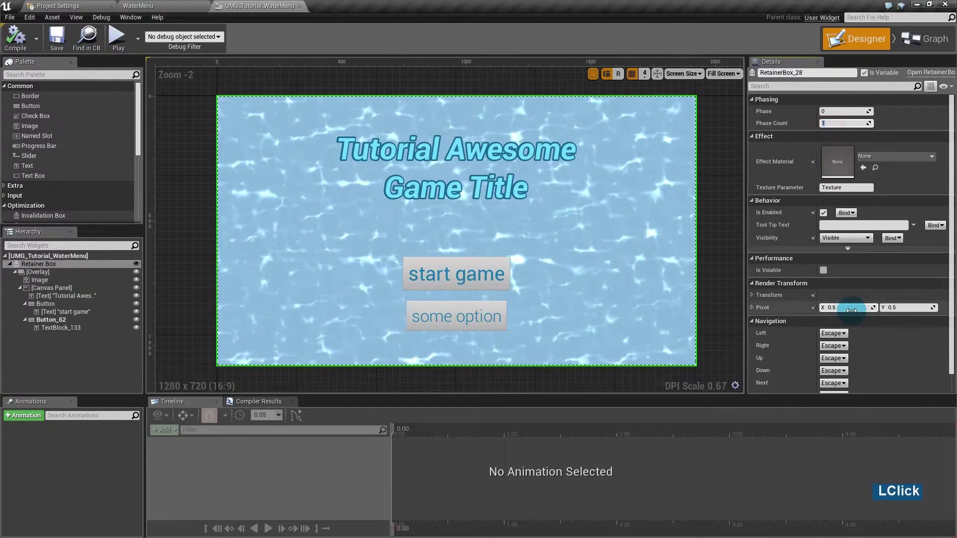
text(30)
key(Return)
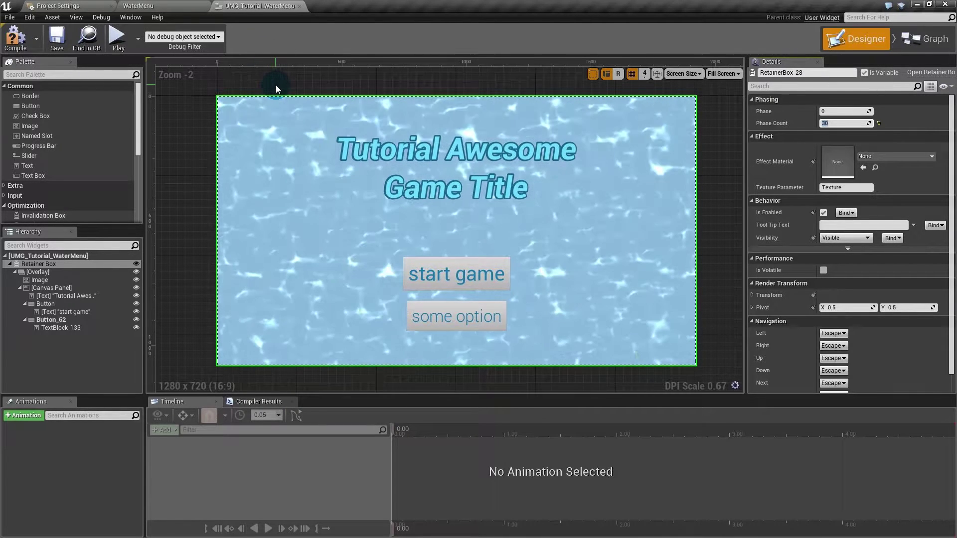
In the WaterMenu level blueprint, add a Create Widget node off Event BeginPlay
click(167, 3)
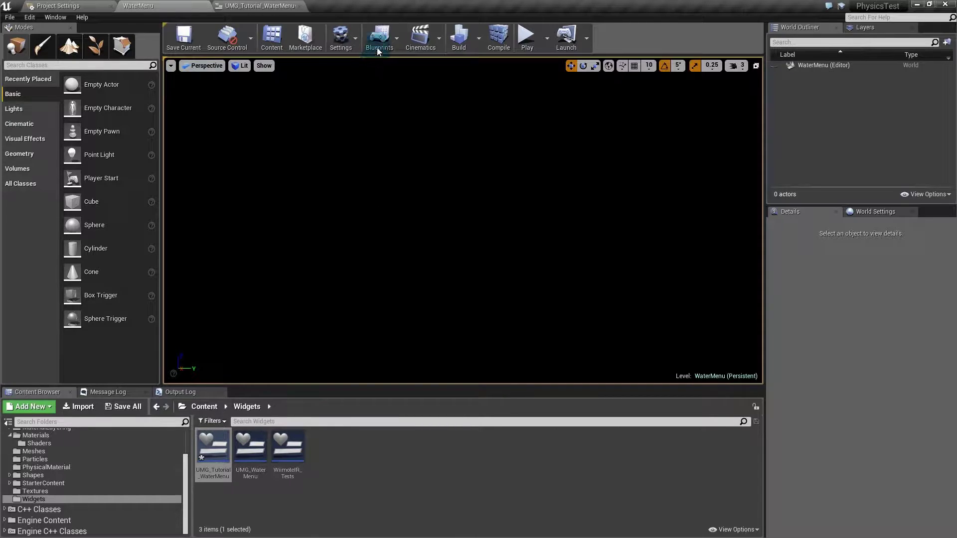
click(382, 47)
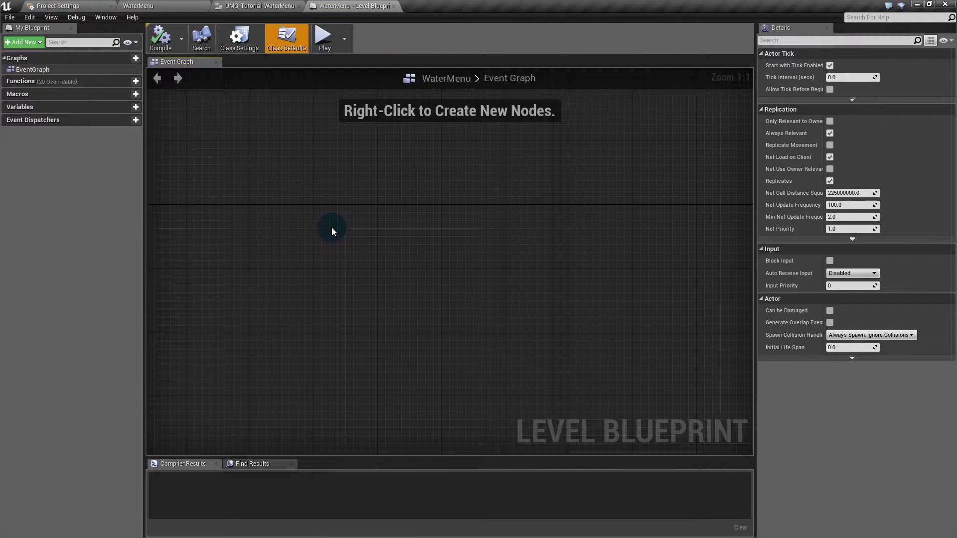
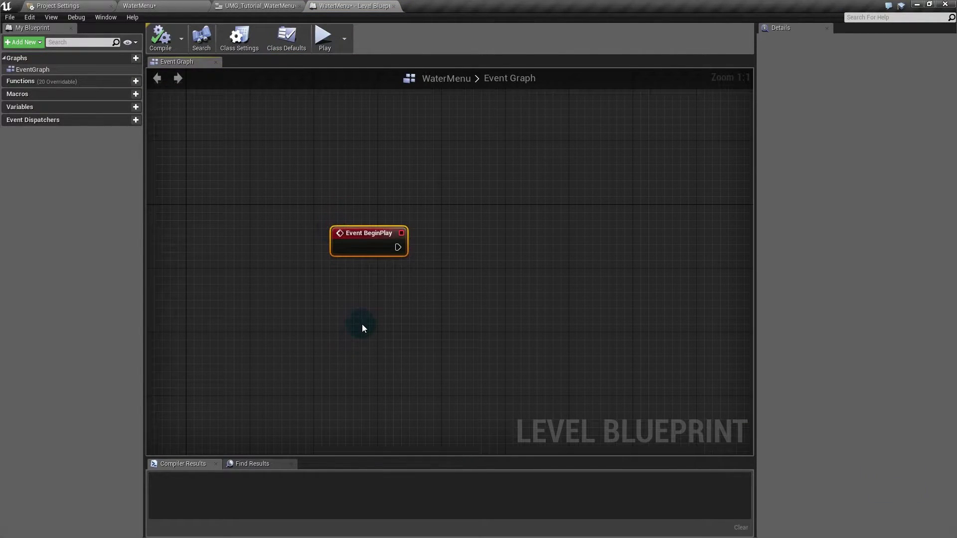
click(361, 265)
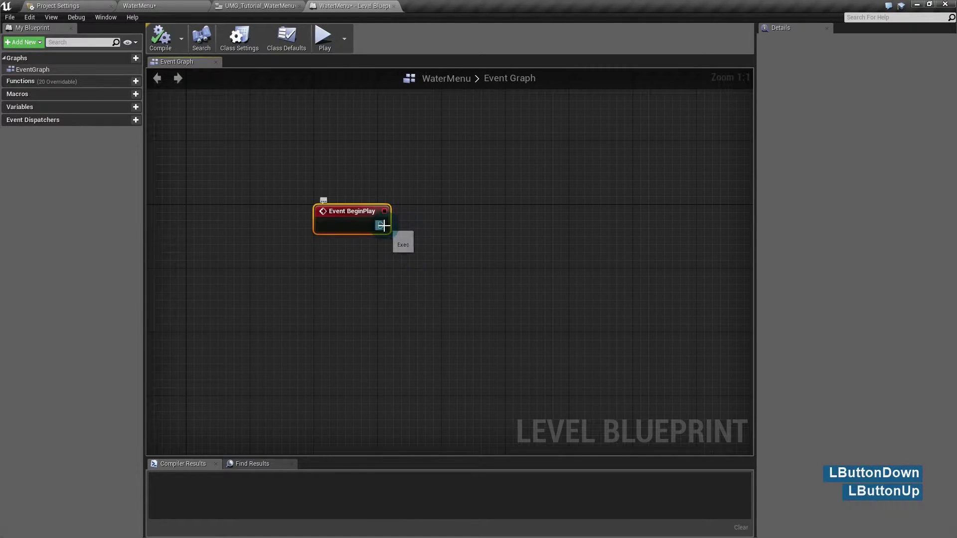
click(431, 221)
text(creat)
key(space)
text(ii)
key(BackSpace)
key(Return)
Set the Create Widget node's class to UMG_Tutorial_WaterMenu
click(507, 241)
text(ur)
key(BackSpace)
text(o)
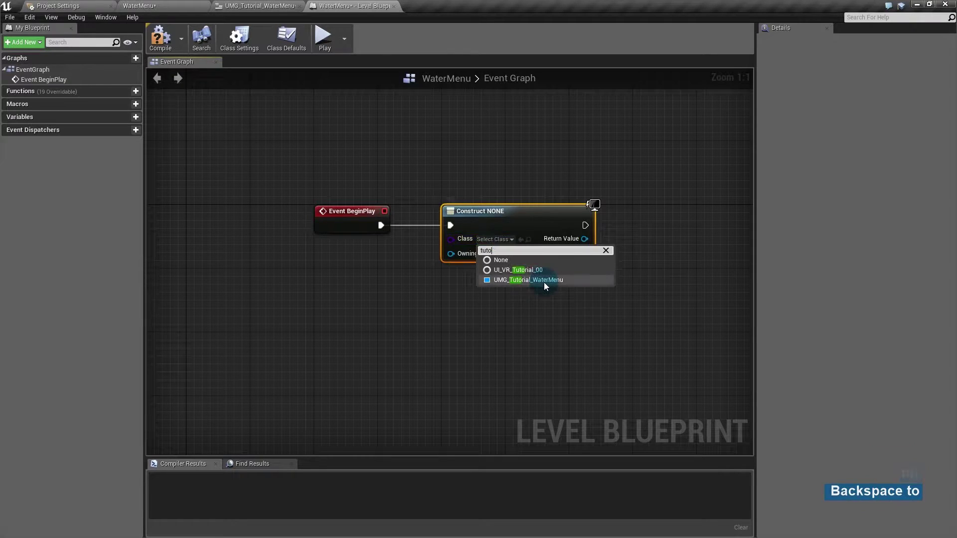
click(547, 283)
Add a Get Player Controller node and feed it into the widget's Owning Player
click(394, 267)
text(plr)
key(space)
text(ontro)
key(Return)
click(333, 253)
click(440, 286)
Add an Add to Player Screen node for the created widget reference
right_click(480, 249)
click(488, 243)
text(add)
key(space)
key(o)
key(space)
key(Up)
key(Down)
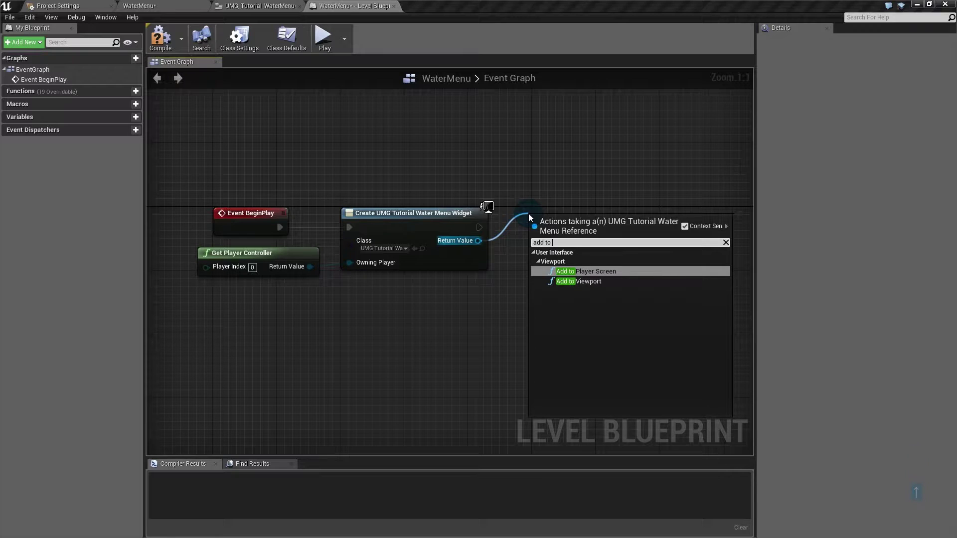
key(Down)
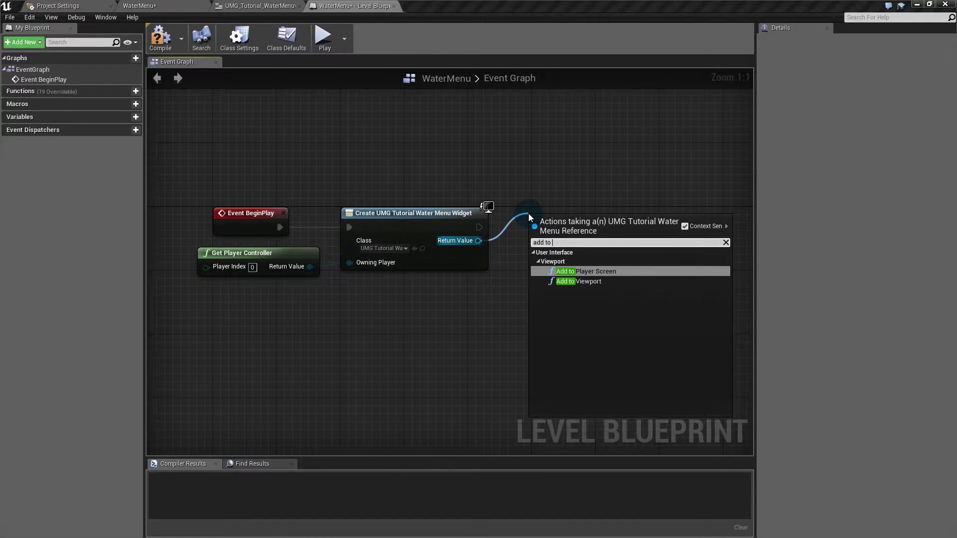
key(Return)
Wire Add to Player Screen and list actions for a following Set Input Mode UI Only node
click(546, 231)
click(610, 328)
right_click(584, 323)
click(610, 221)
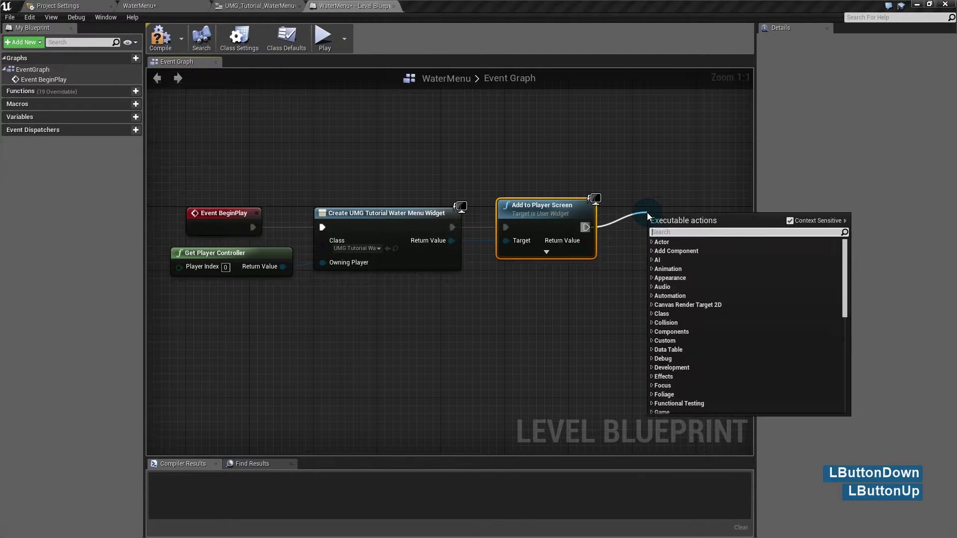
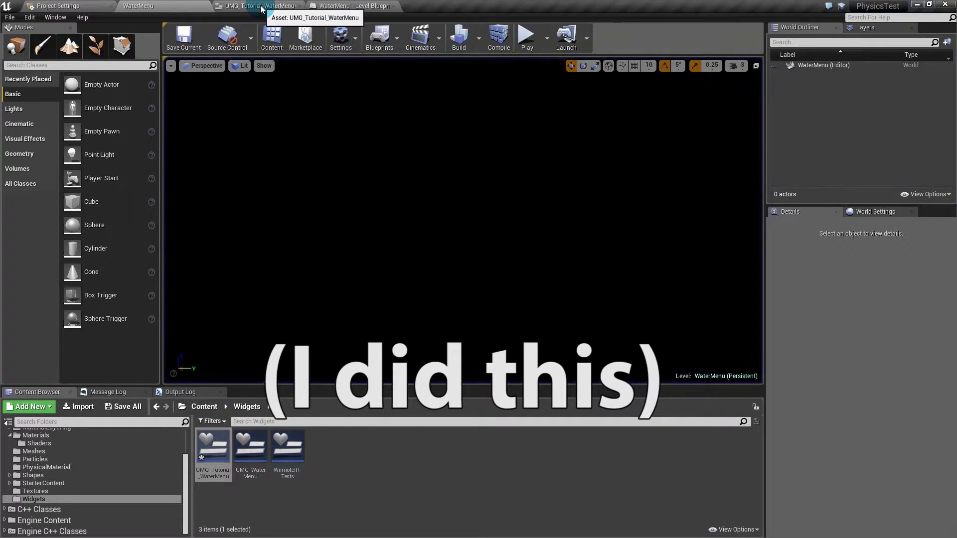
Lower the Retainer Box Phase Count to 3 and check the menu in a standalone game preview
click(264, 7)
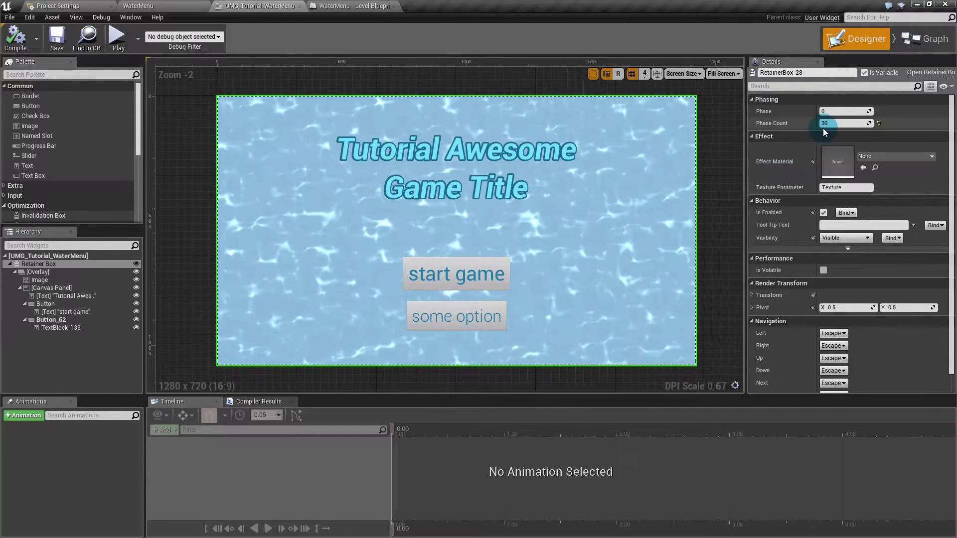
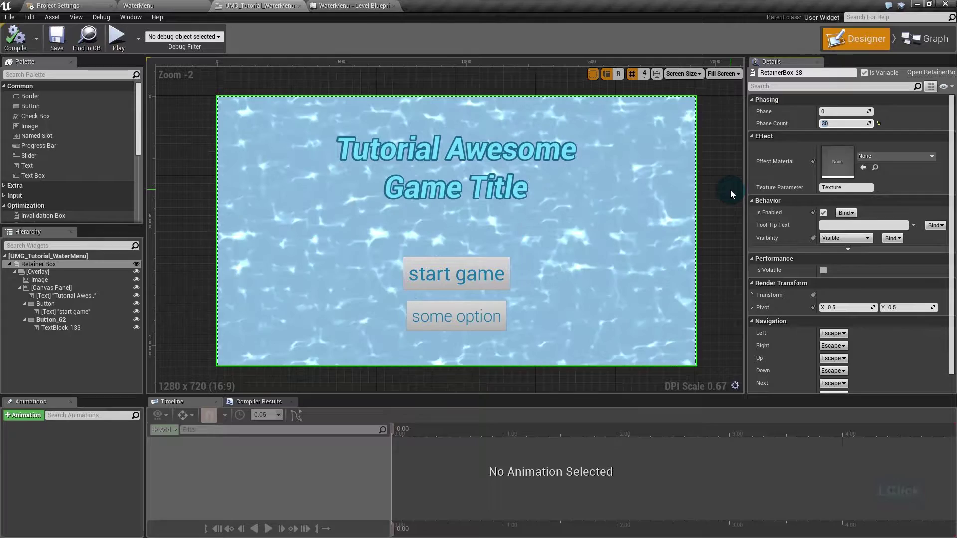
key(3)
key(Return)
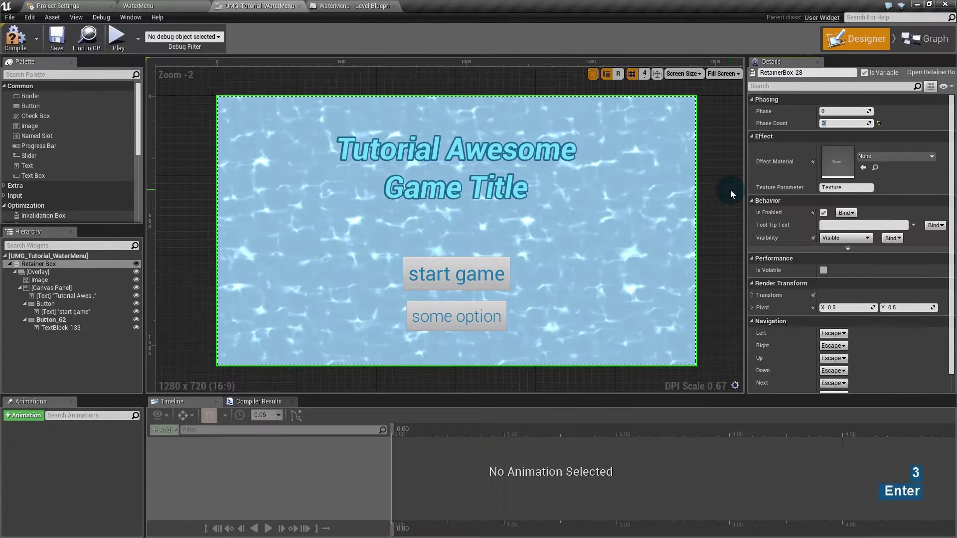
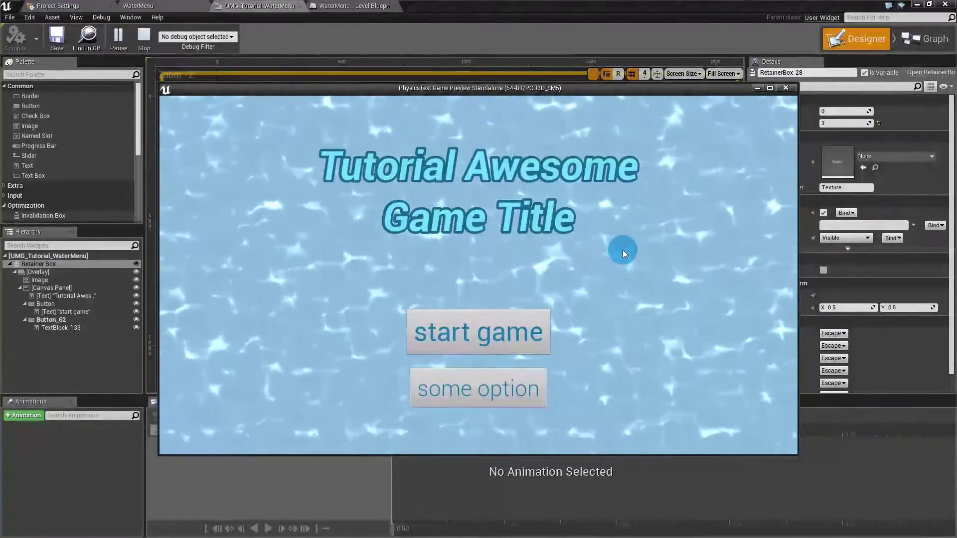
click(767, 120)
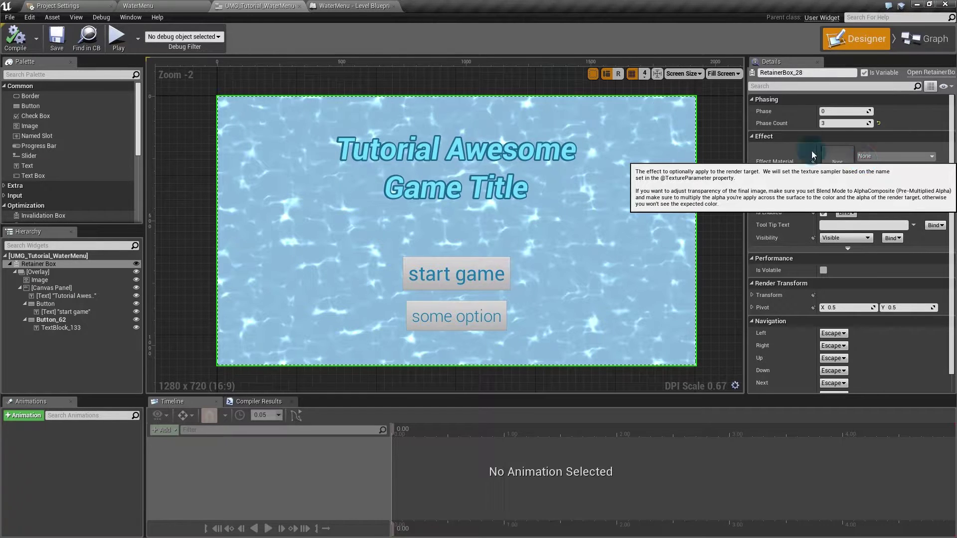
Return to the WaterMenu level editor to create the M_TutWaterDistort material
click(151, 7)
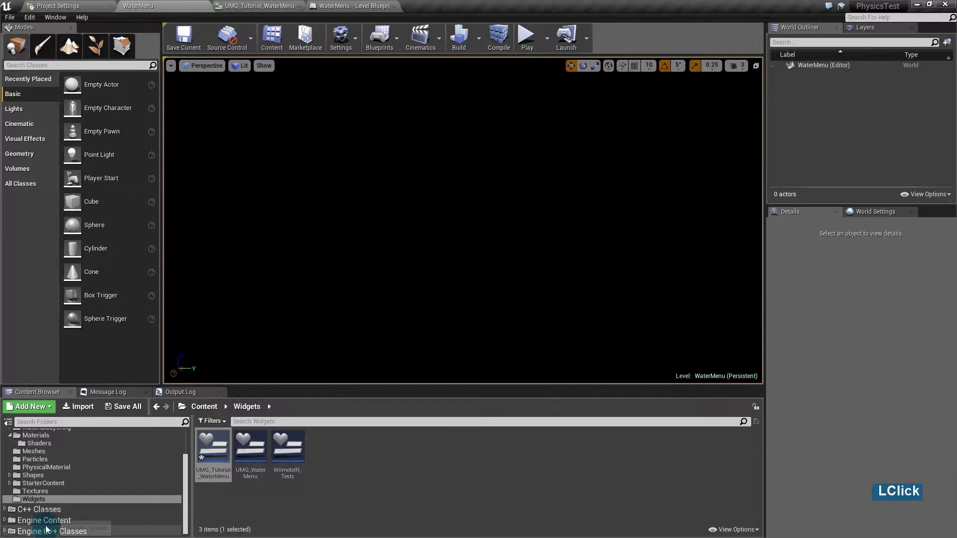
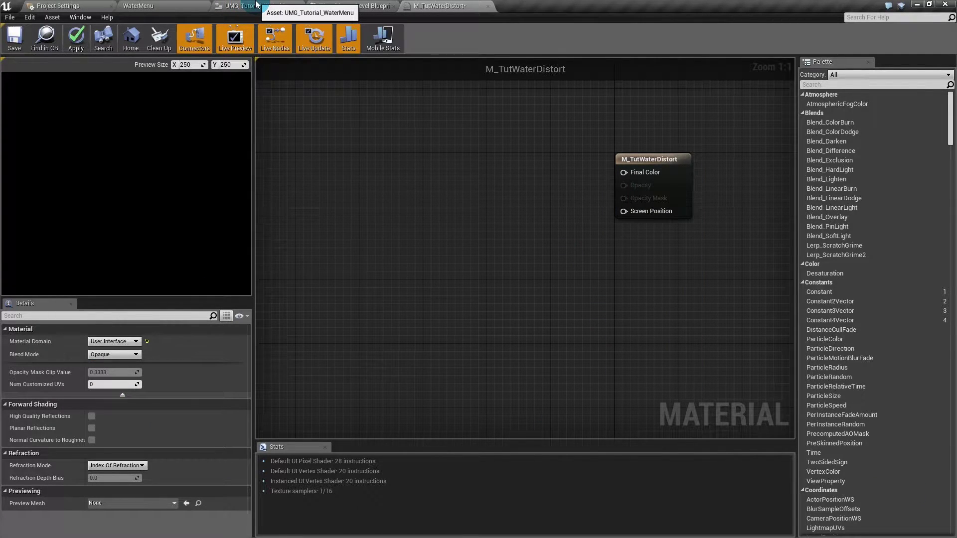
Check the retainer box's Texture parameter name, then return to the M_TutWaterDistort material
click(259, 2)
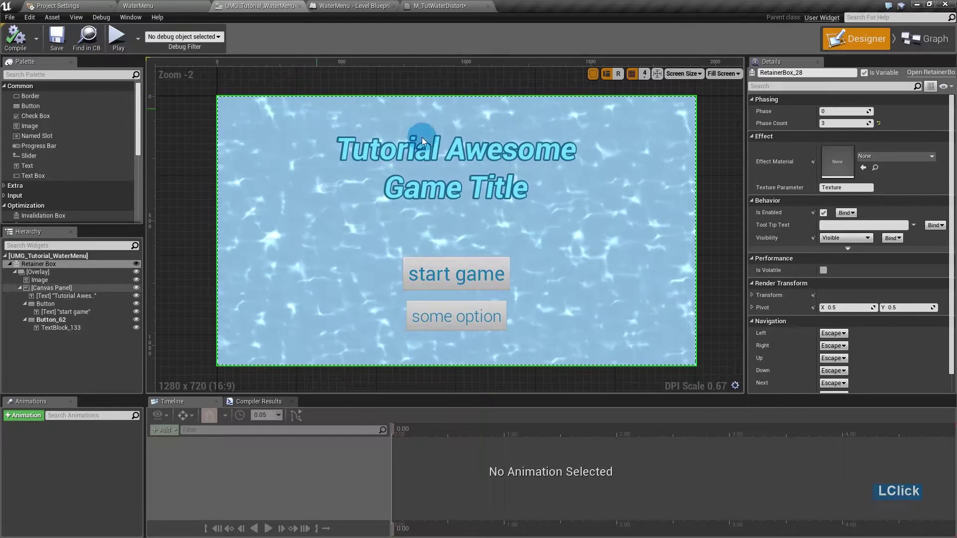
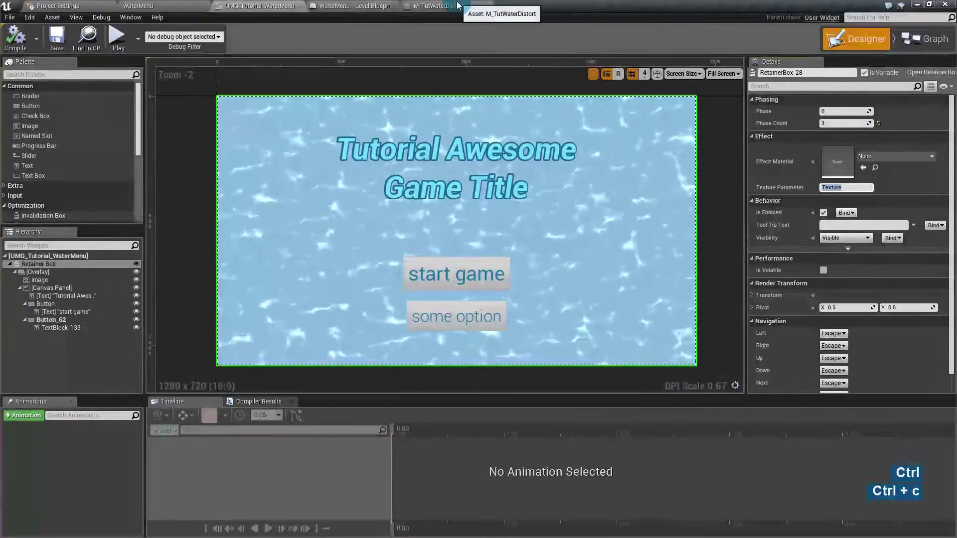
click(460, 3)
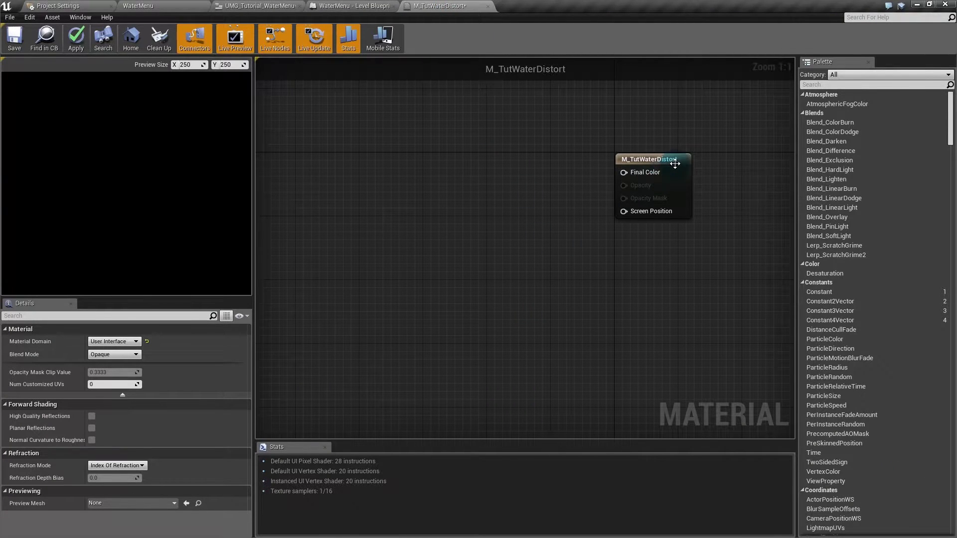
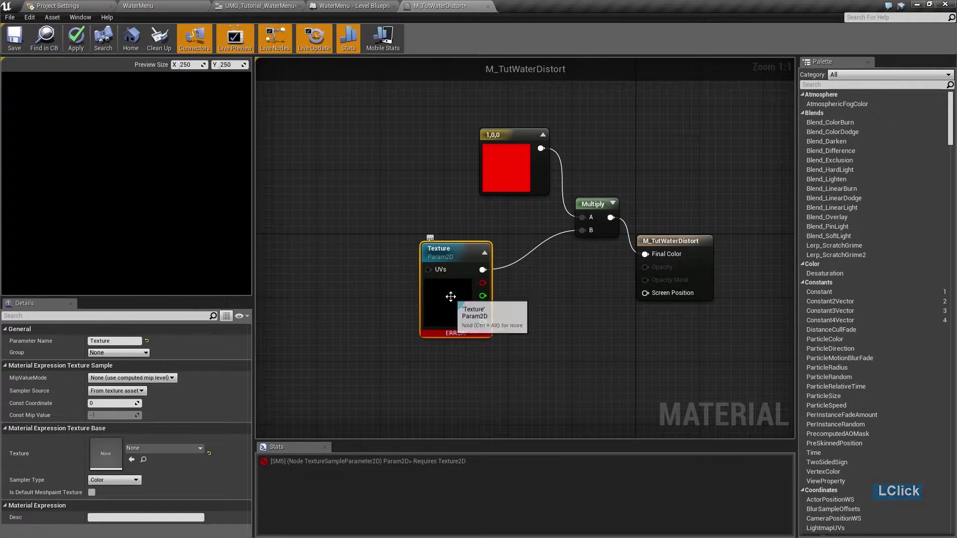
Search the Texture parameter's asset picker for 'default' to find DefaultTexture
click(165, 448)
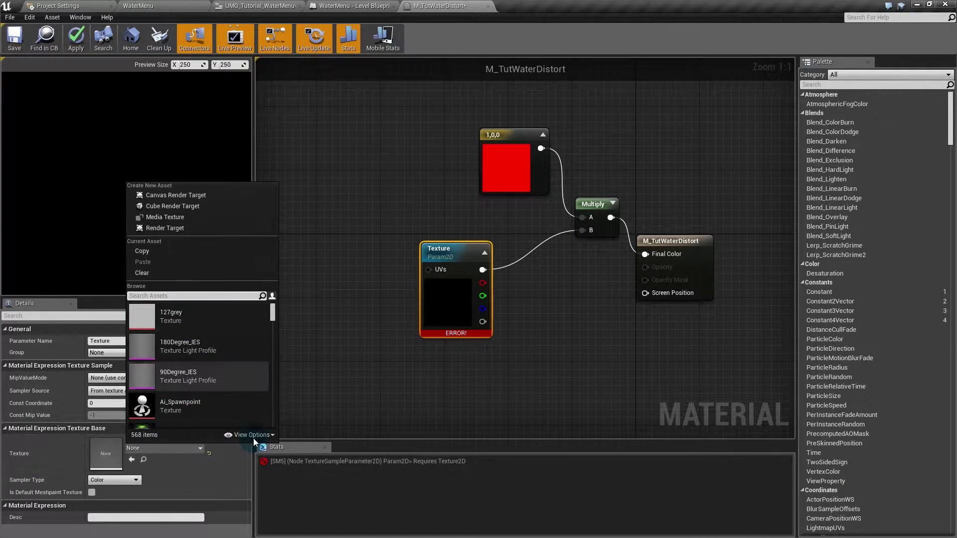
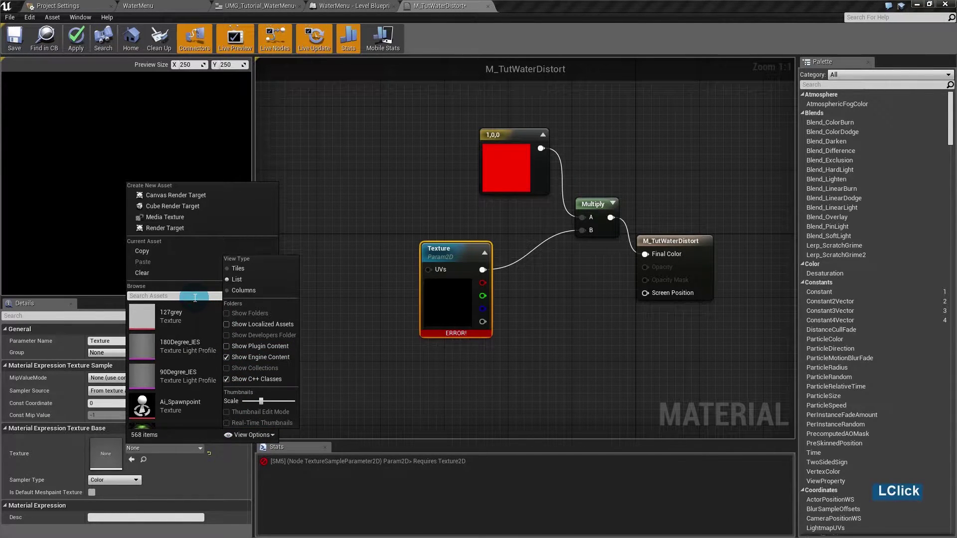
text(default)
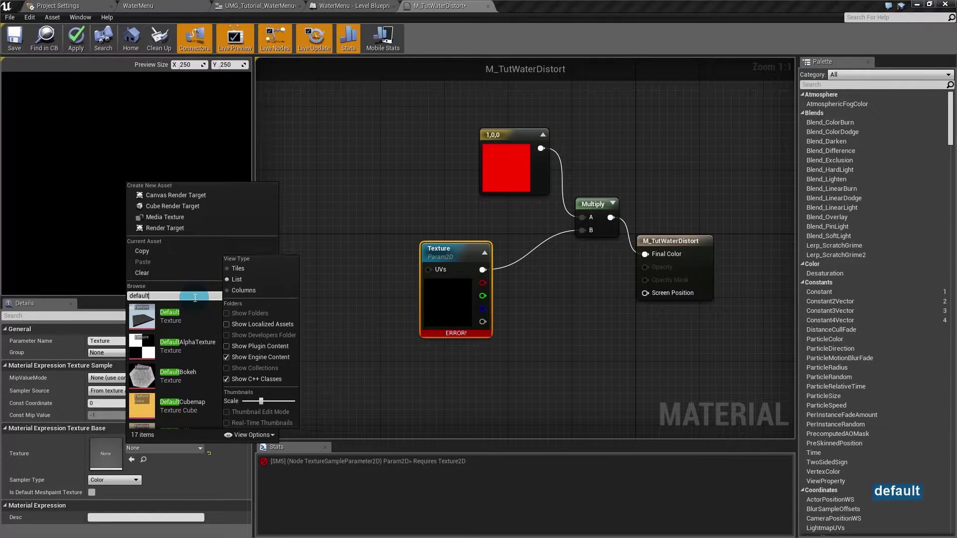
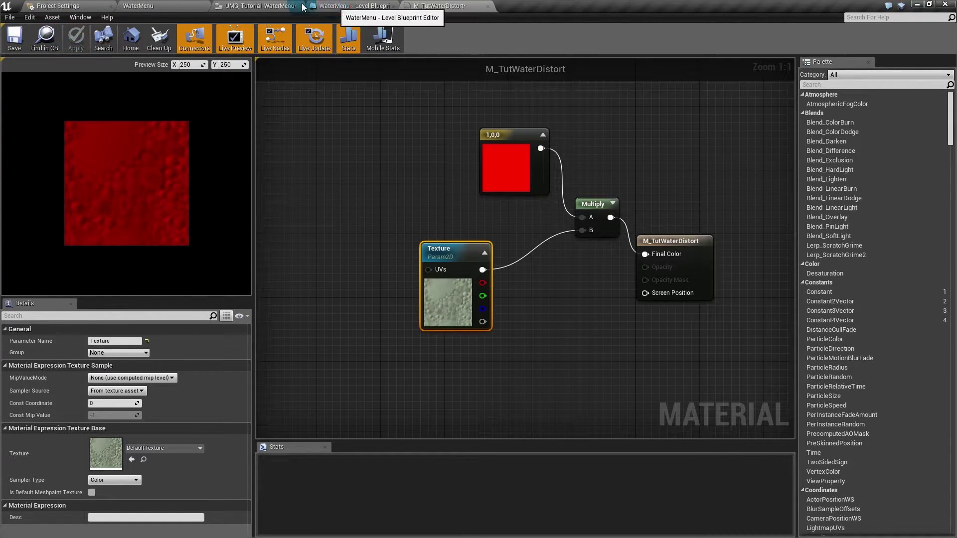
Assign M_TutWaterDistort as the Retainer Box effect material and preview the red-tinted menu
click(335, 4)
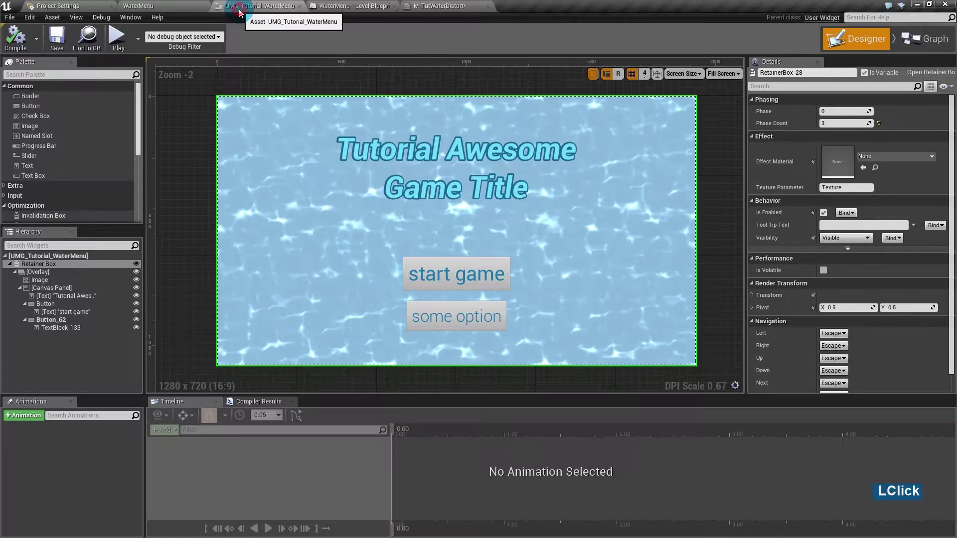
click(880, 155)
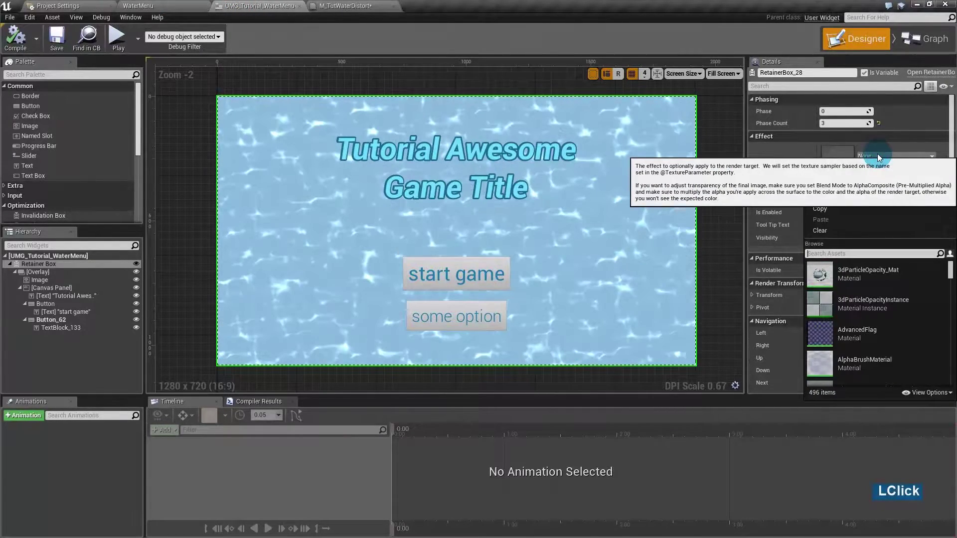
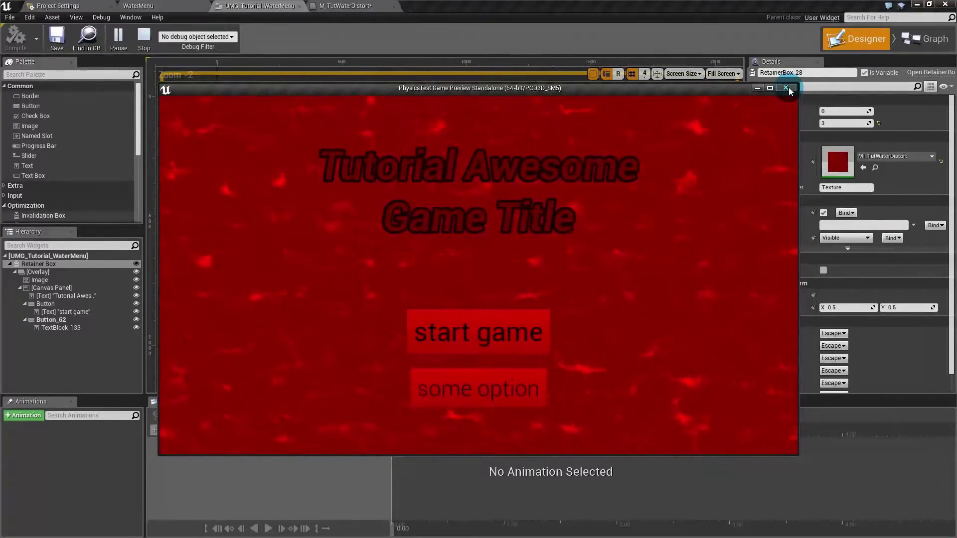
click(793, 89)
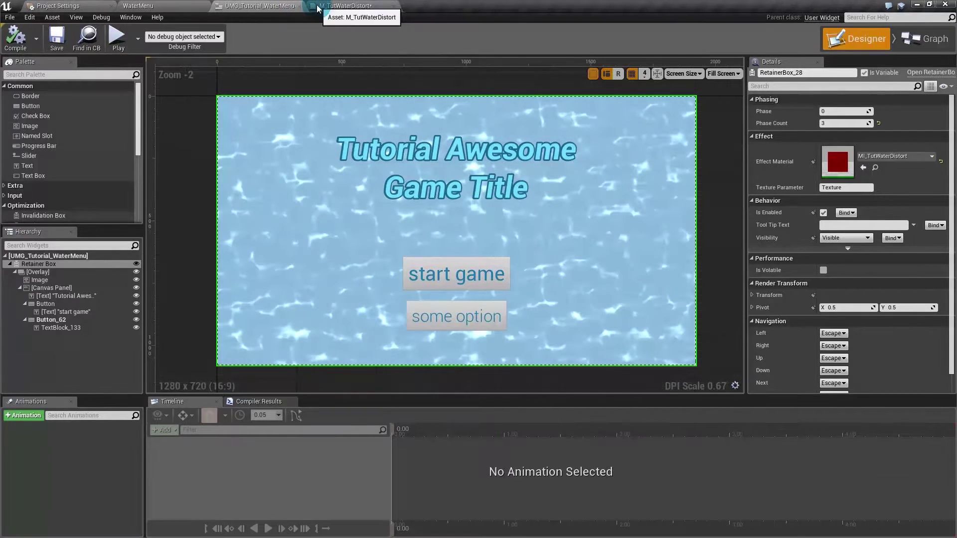
Convert a new texture sample into a Normal parameter holding the water_n normal map
click(320, 9)
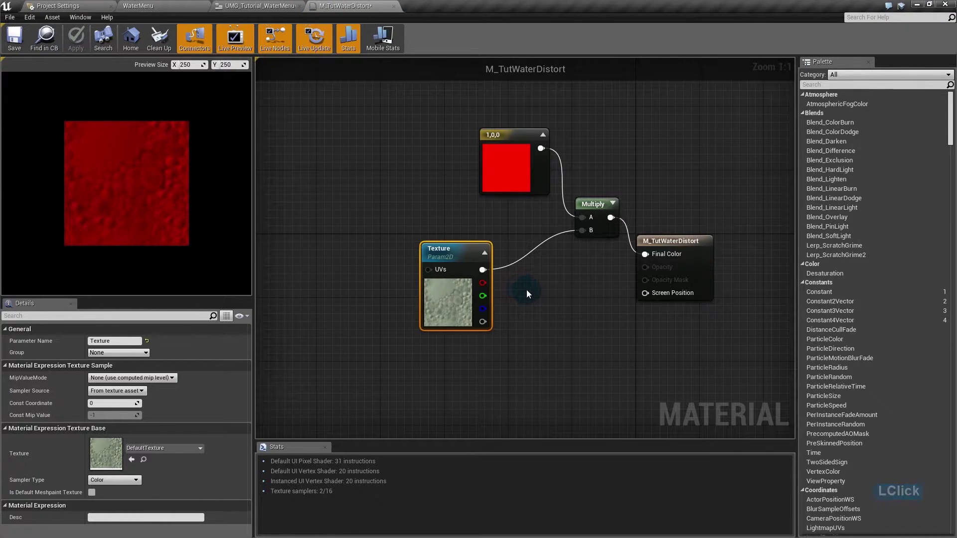
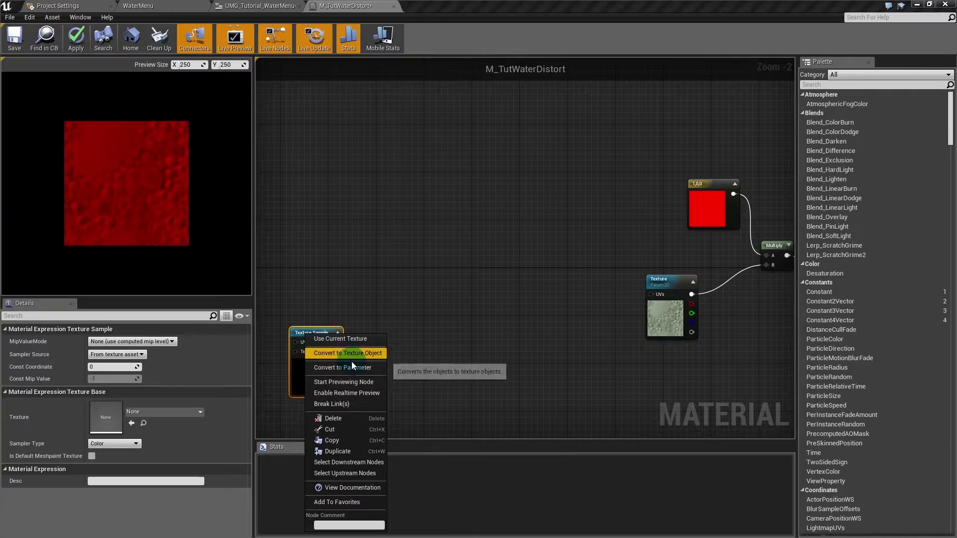
click(357, 370)
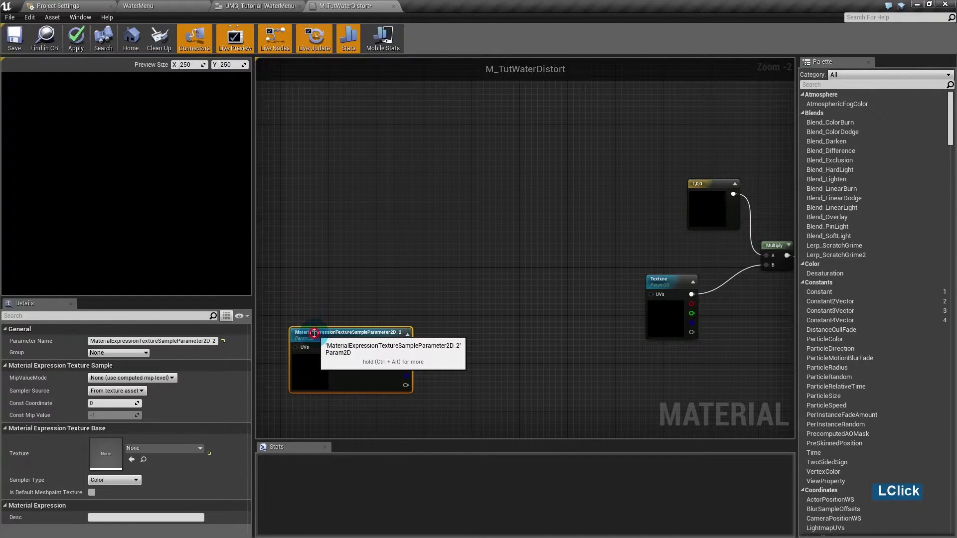
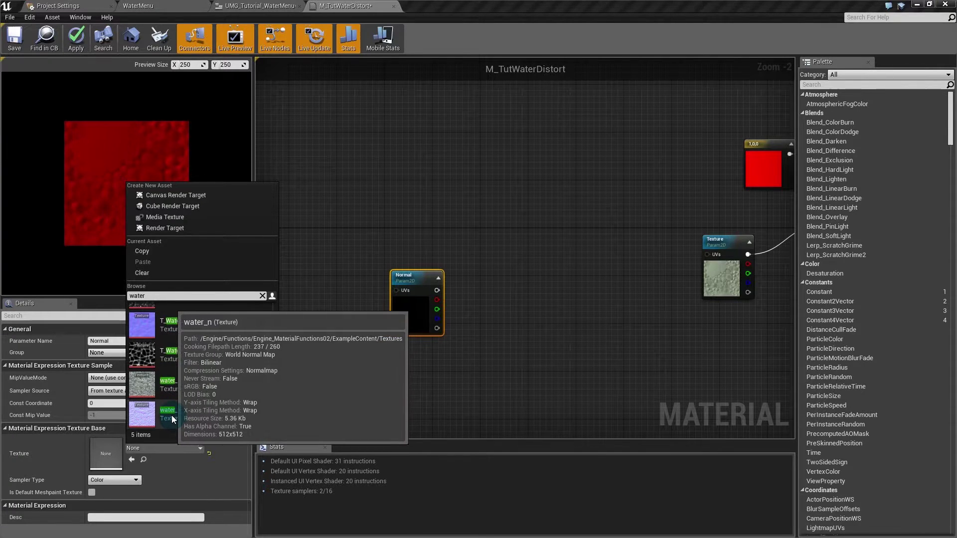
click(175, 419)
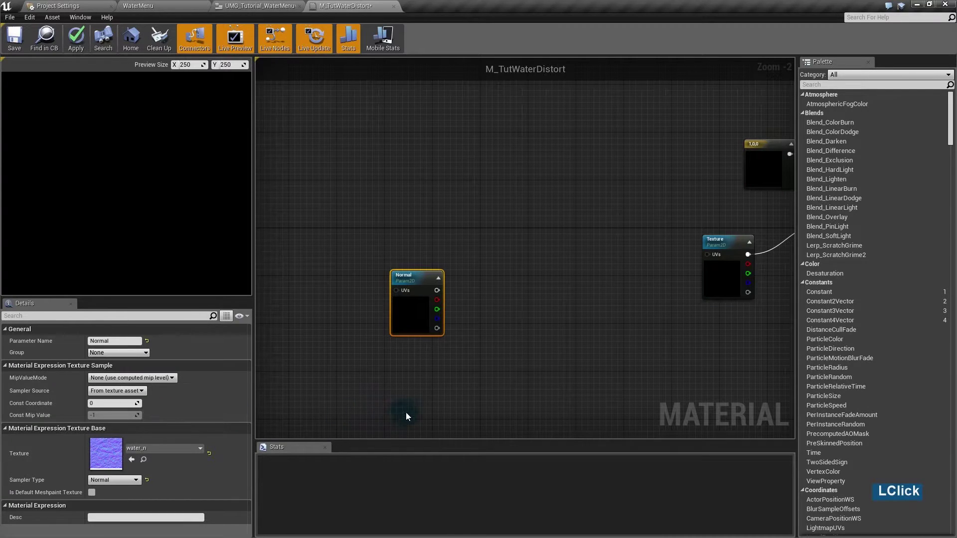
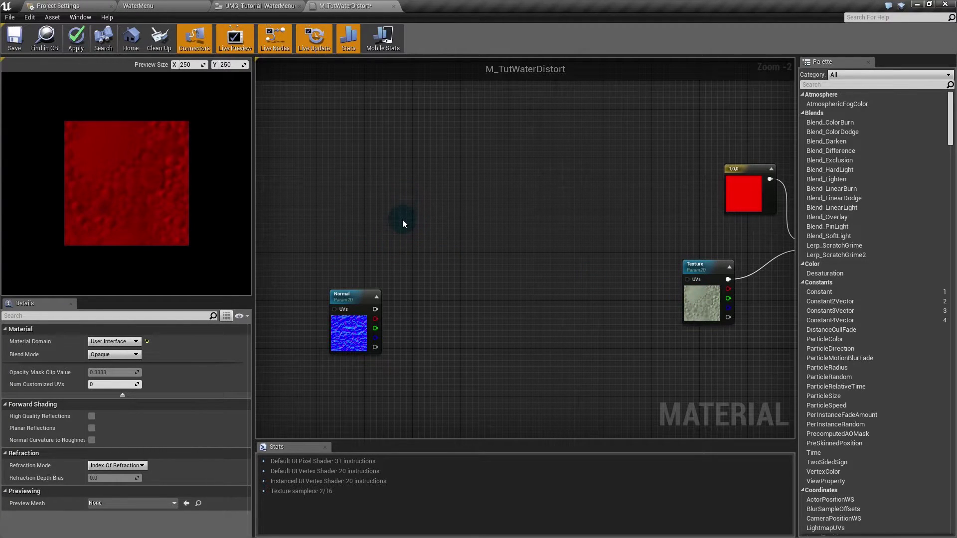
Place a TexCoord node wired into a new Add node in the material graph
key(u)
click(403, 207)
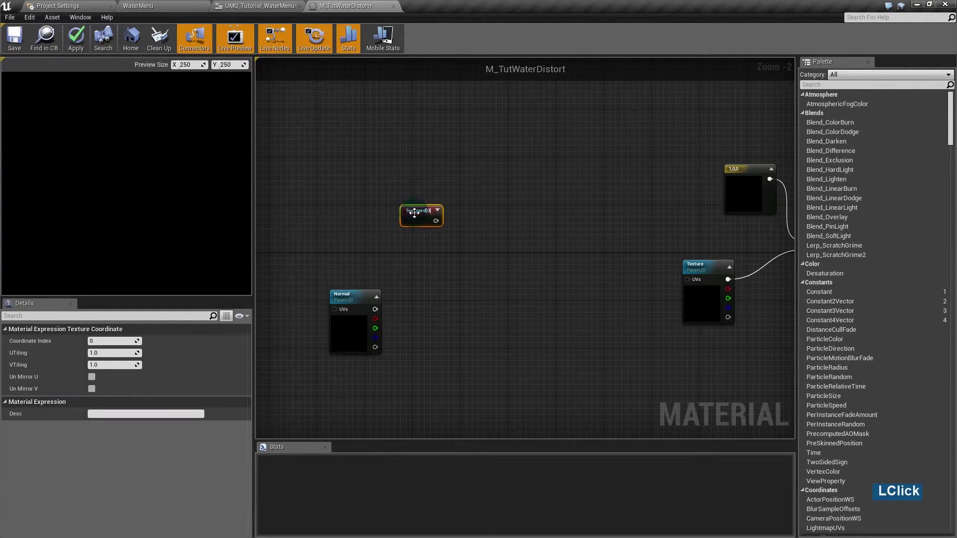
click(377, 212)
key(Delete)
key(a)
click(498, 230)
click(366, 216)
click(545, 247)
click(539, 249)
click(537, 238)
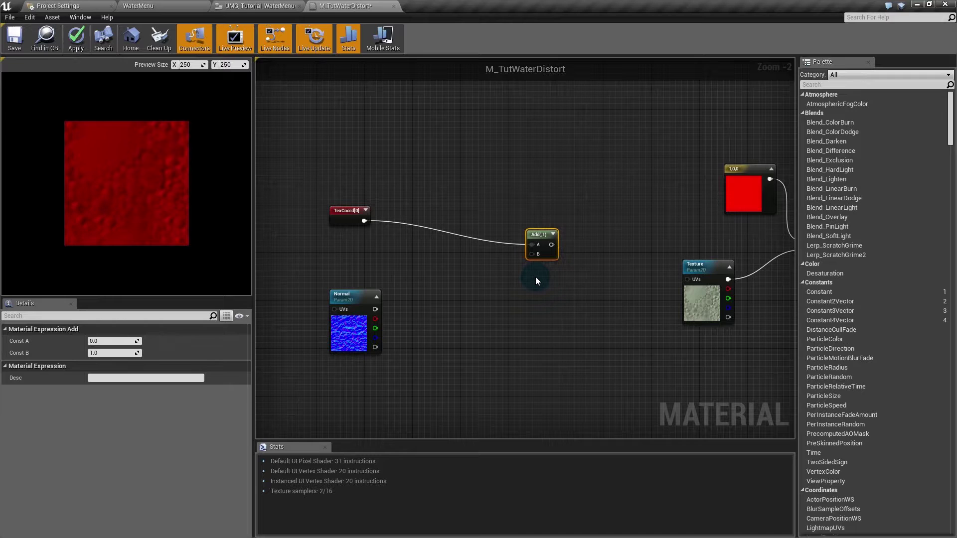
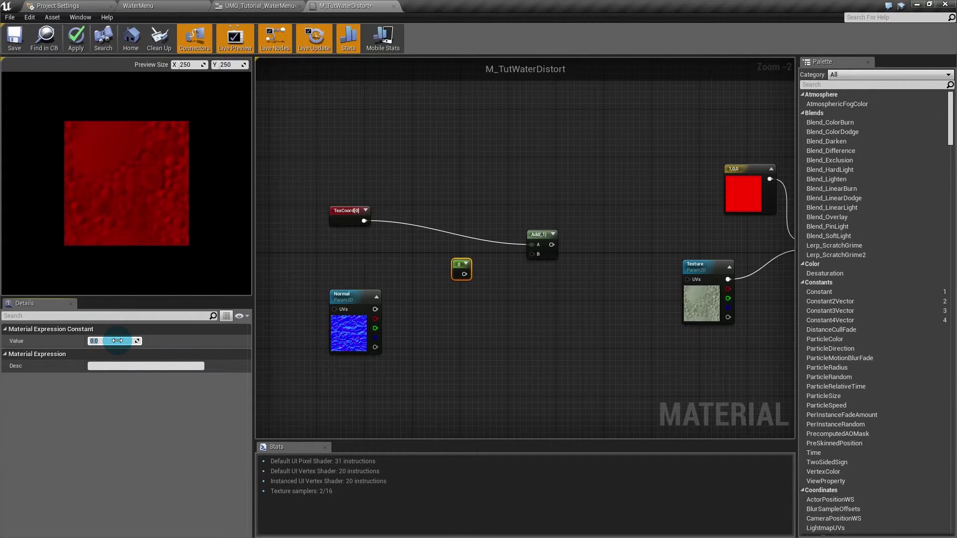
Try the scalar constant at 0.5, then set it to 1 for the Add node's B input
text(.5)
key(Return)
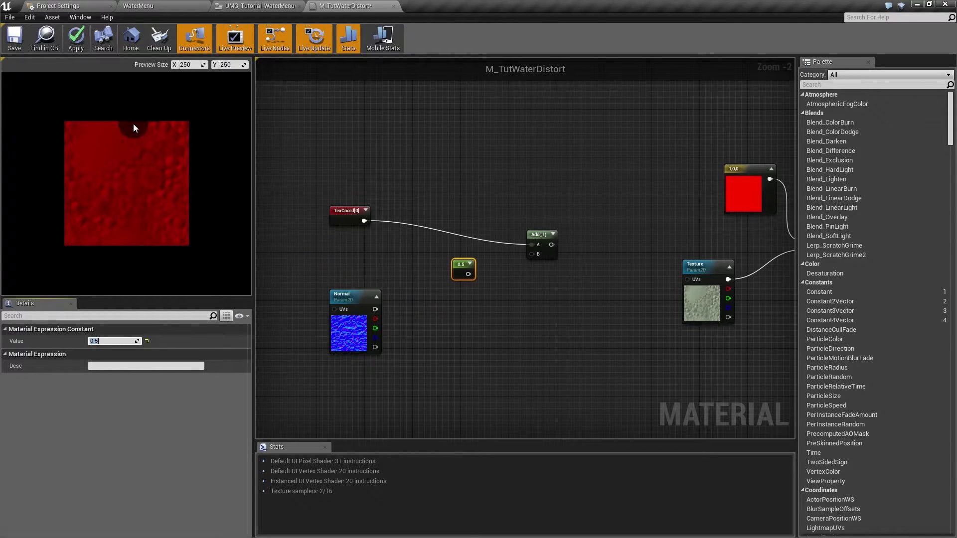
text(1)
key(Return)
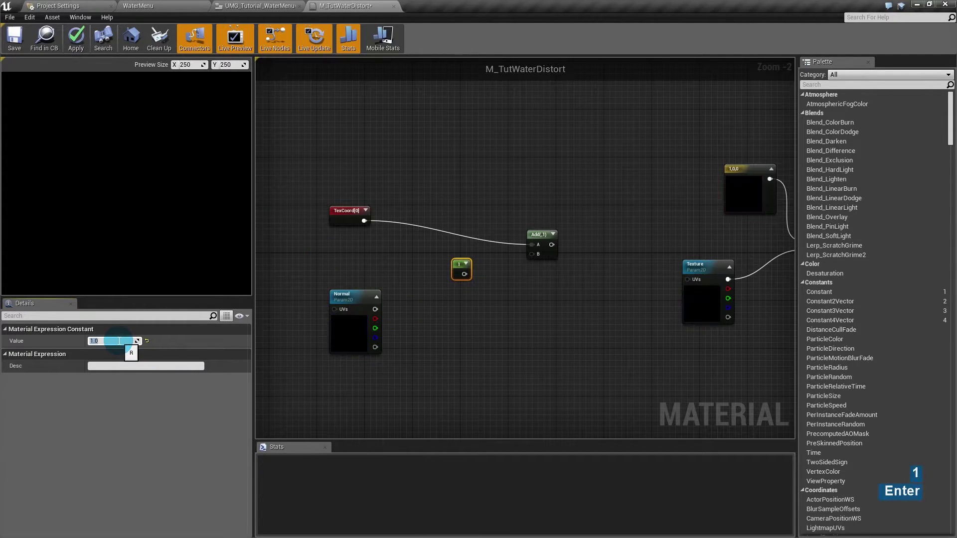
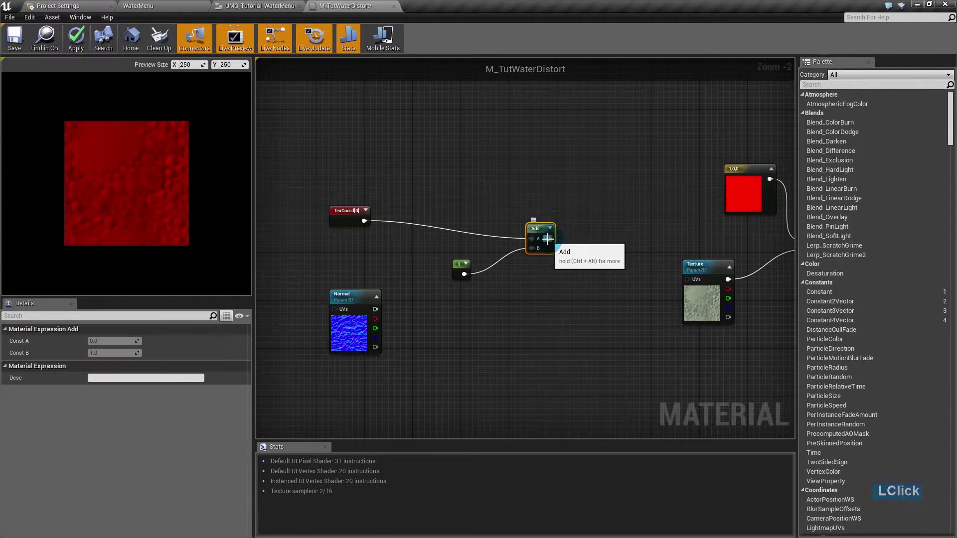
Connect the Add result into the Texture sample's UVs input
click(675, 283)
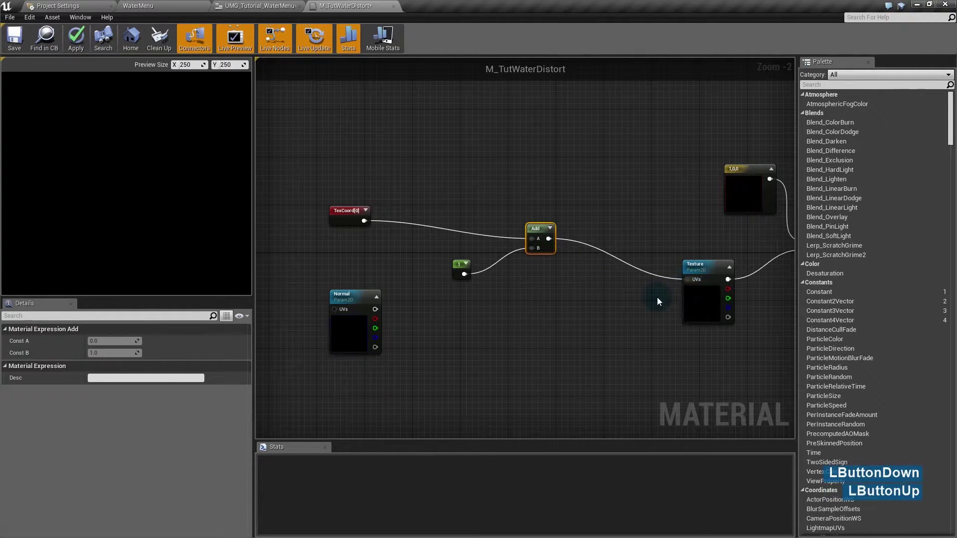
right_click(551, 320)
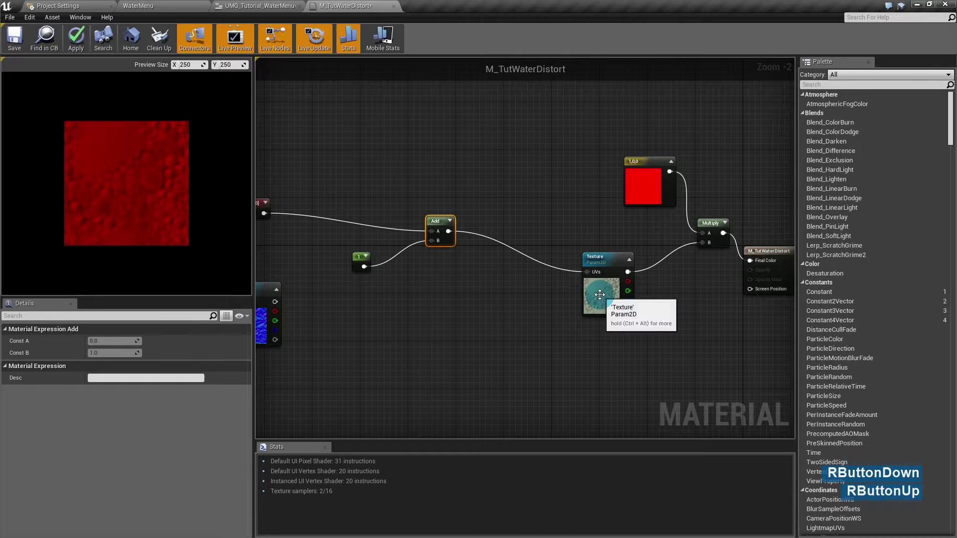
right_click(831, 73)
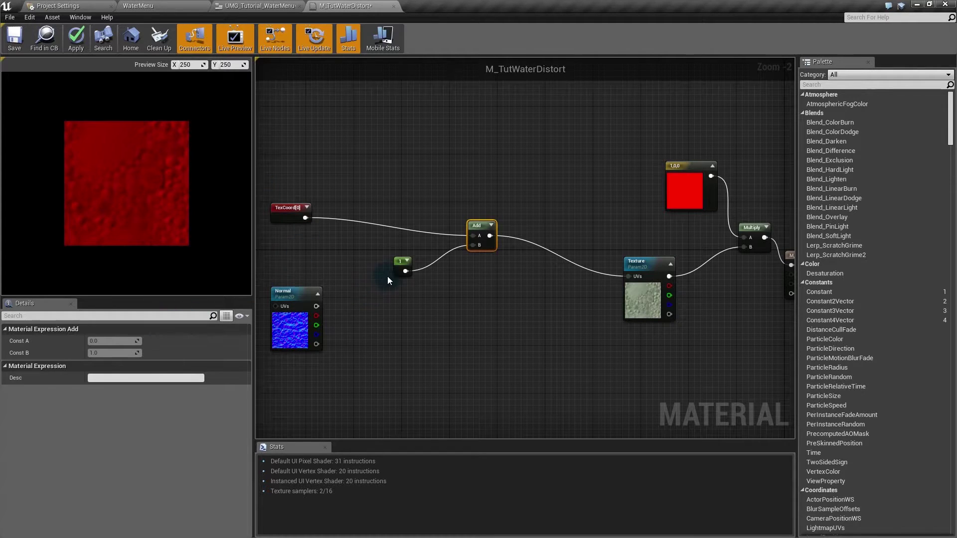
Test the constant at 1, then set it to 0.5 to shift the texture coordinates
click(386, 276)
text(1)
key(Return)
text(.5)
key(Return)
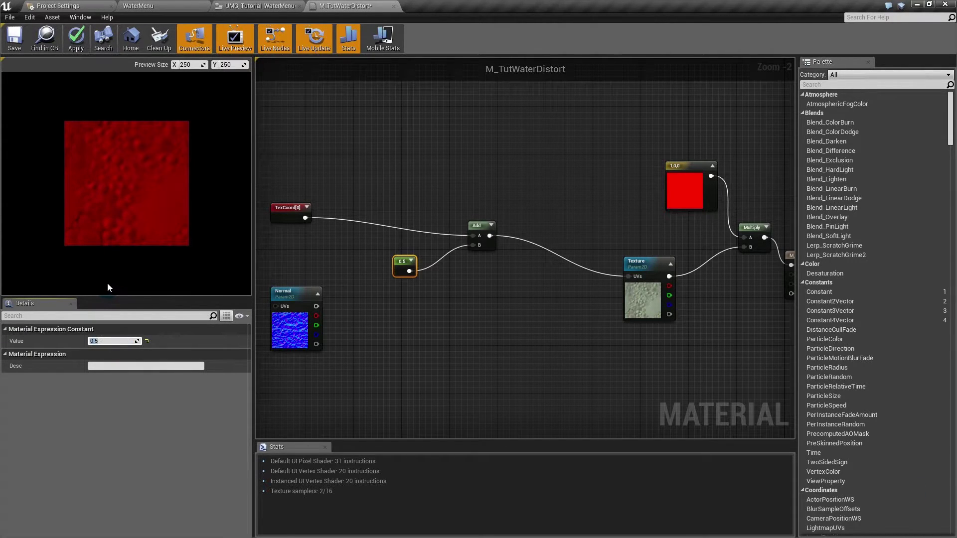
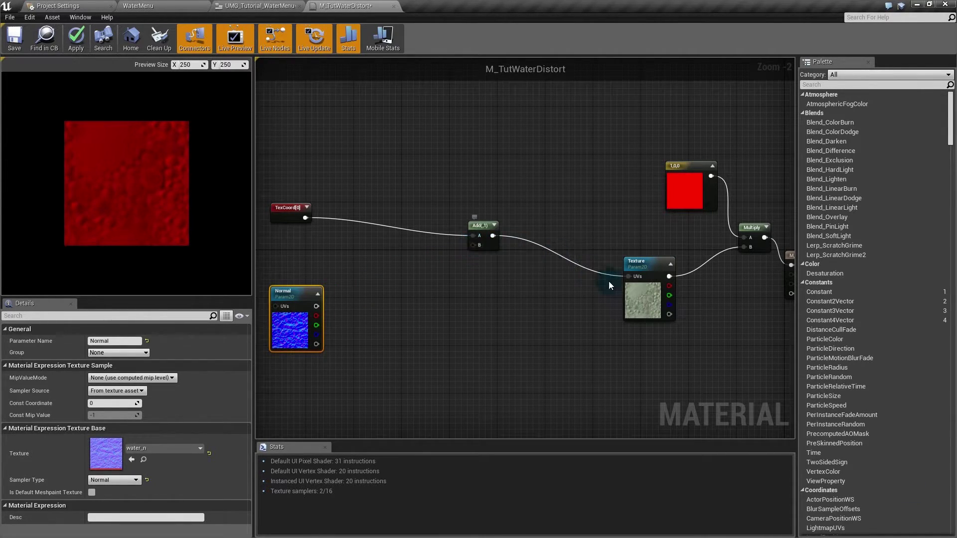
Add an Append node and feed it the Normal texture's red and green channels
click(349, 302)
text(appen)
key(Return)
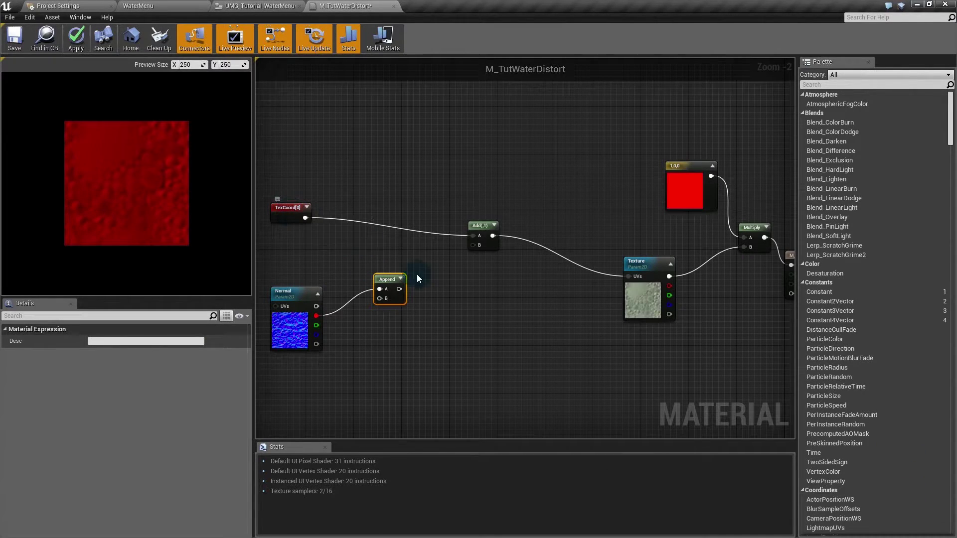
click(346, 315)
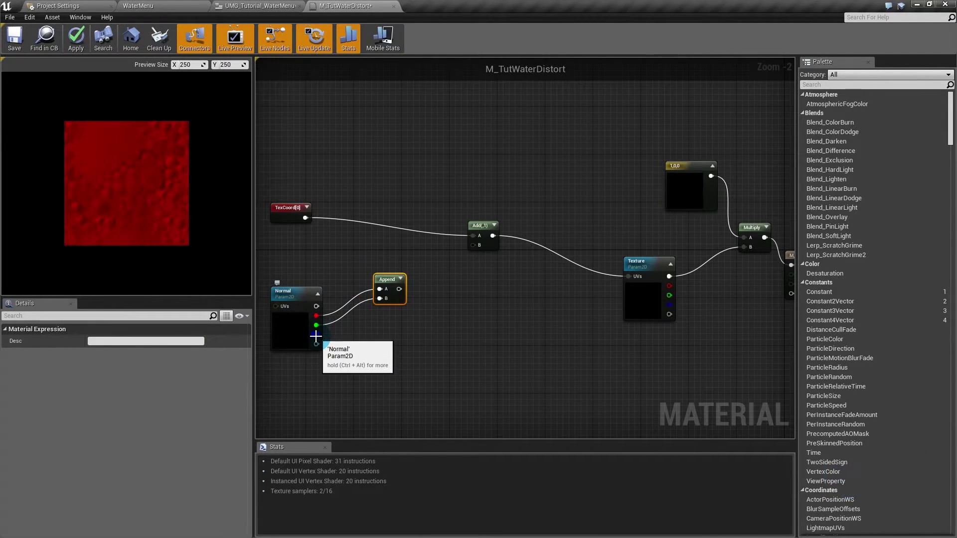
click(831, 74)
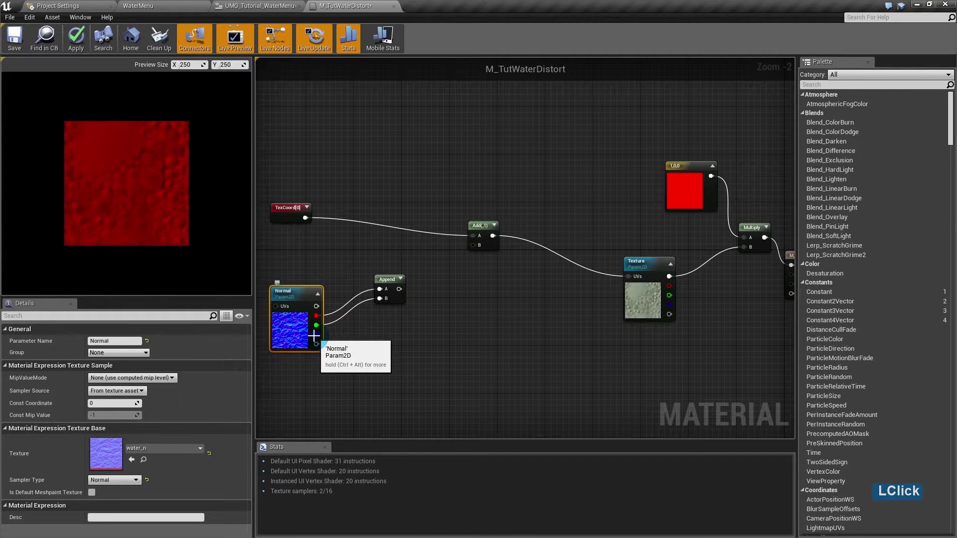
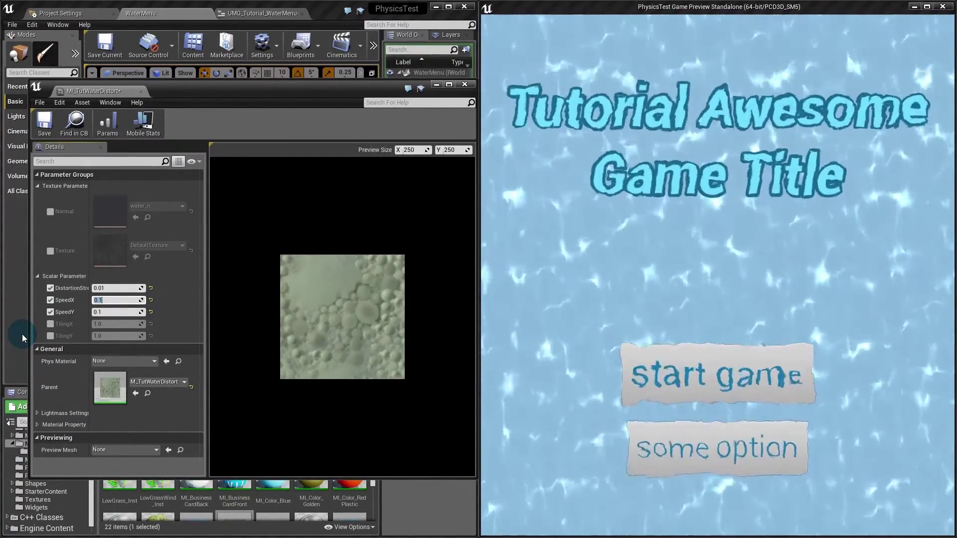
Set the instance's SpeedX to 0.05 and SpeedY to 0.02
text(.0)
key(Return)
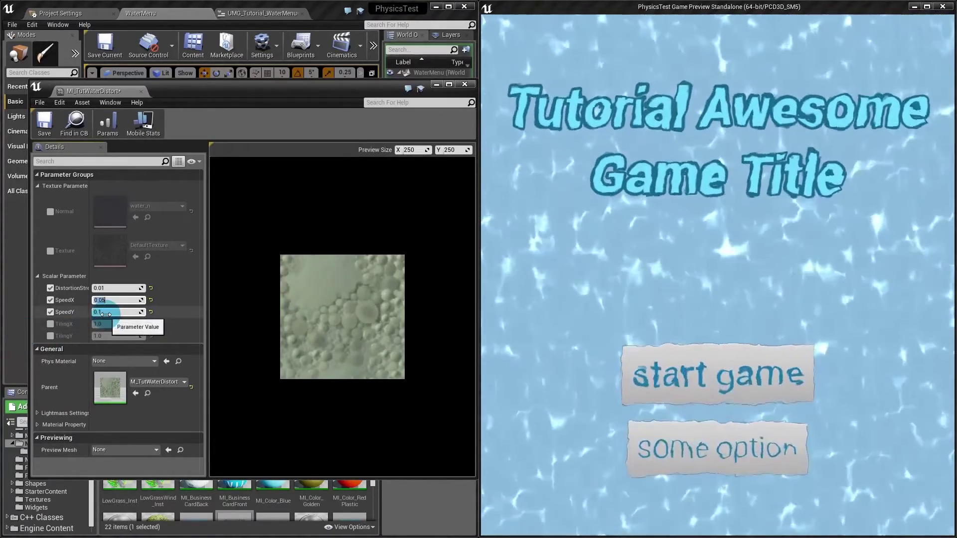
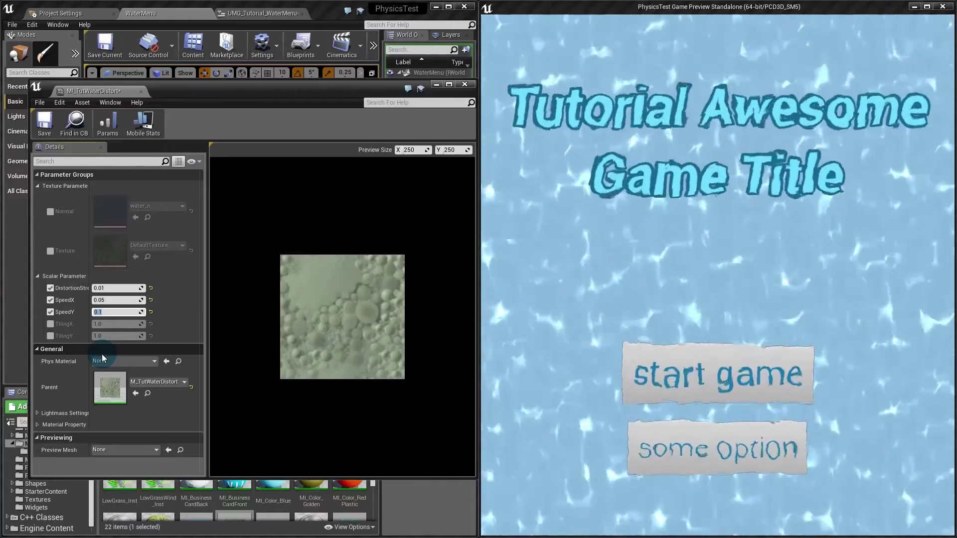
text(.0)
key(Return)
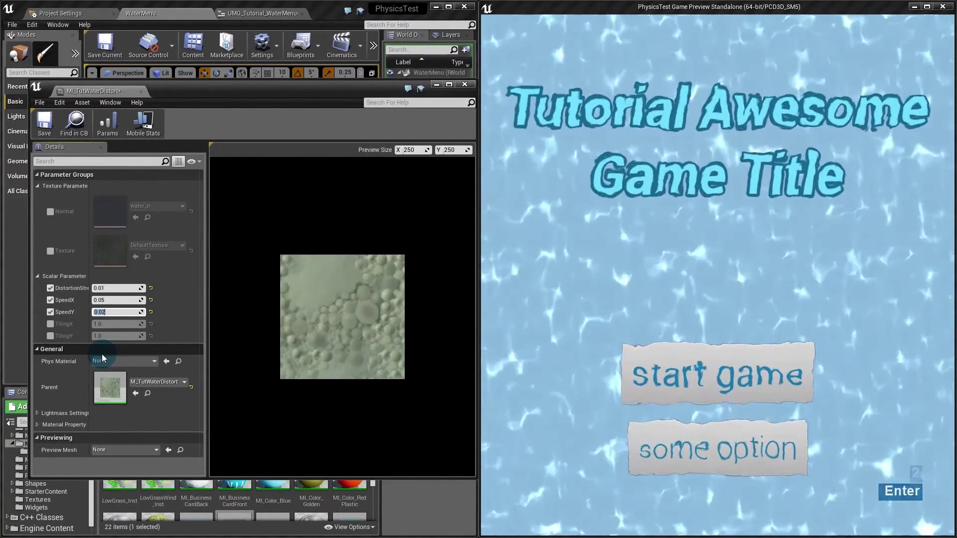
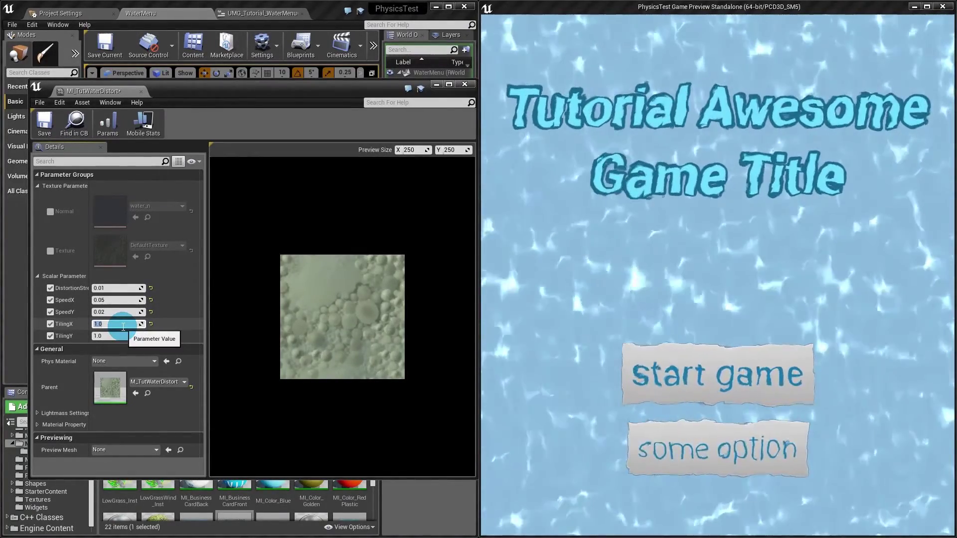
Set TilingX and TilingY to 0.5 each
text(.5)
key(Tab)
key(Tab)
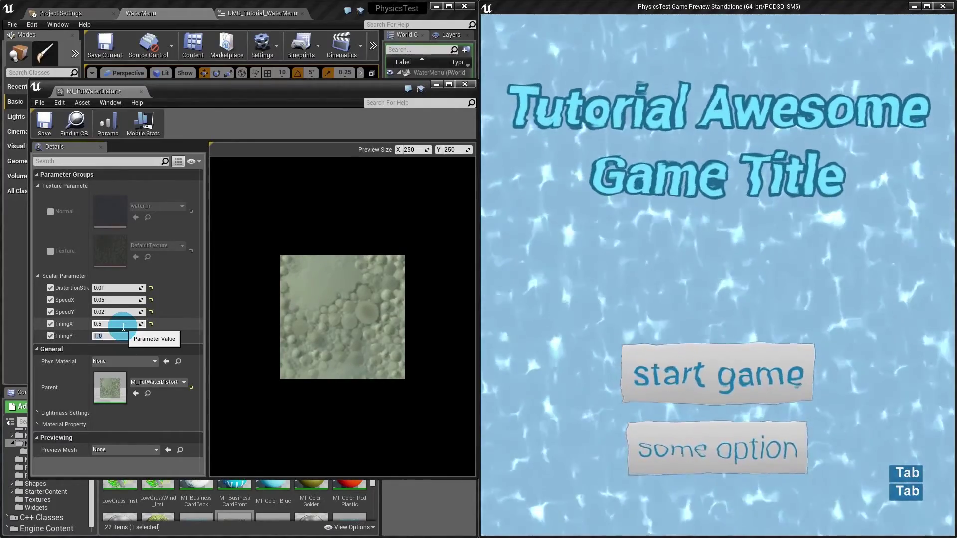
text(.5)
key(Return)
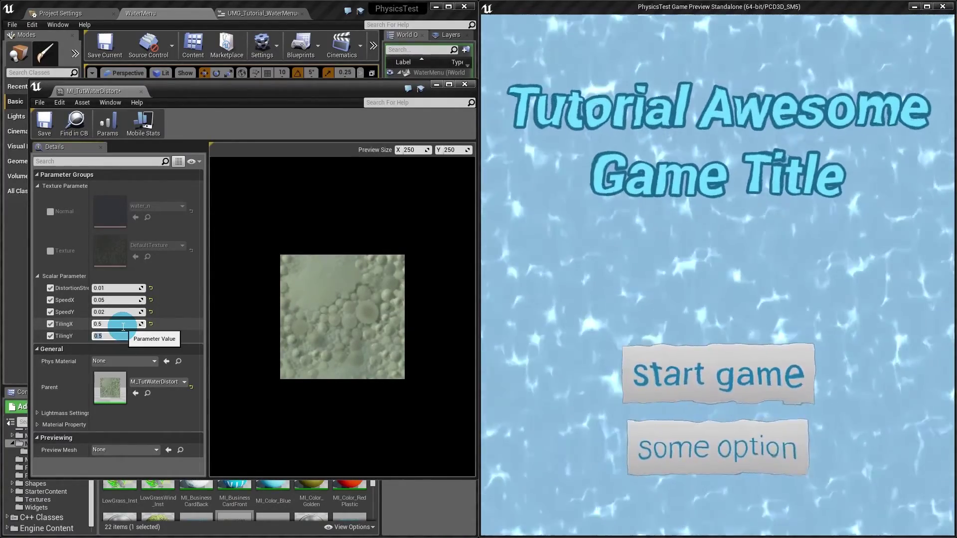